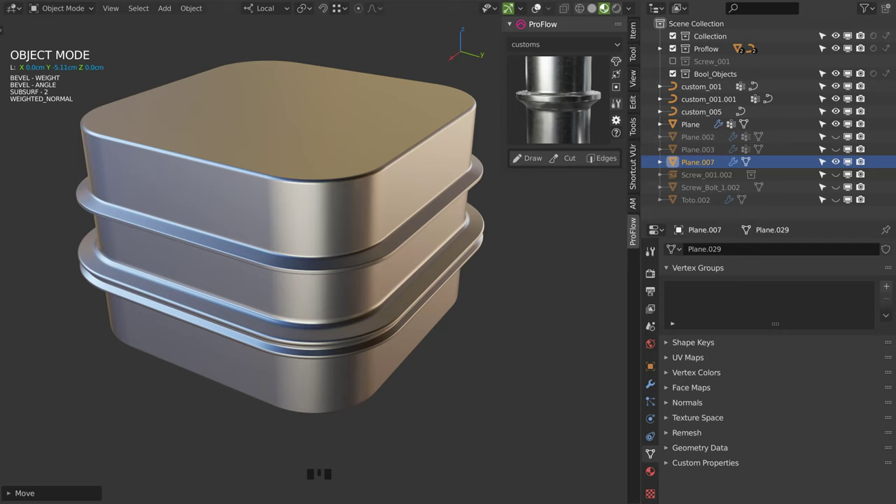
# Select the Plane object and show the mesh wireframe overlay on the model.
pyautogui.moveTo(331, 187); pyautogui.dragTo(329, 214)
pyautogui.click(329, 214)
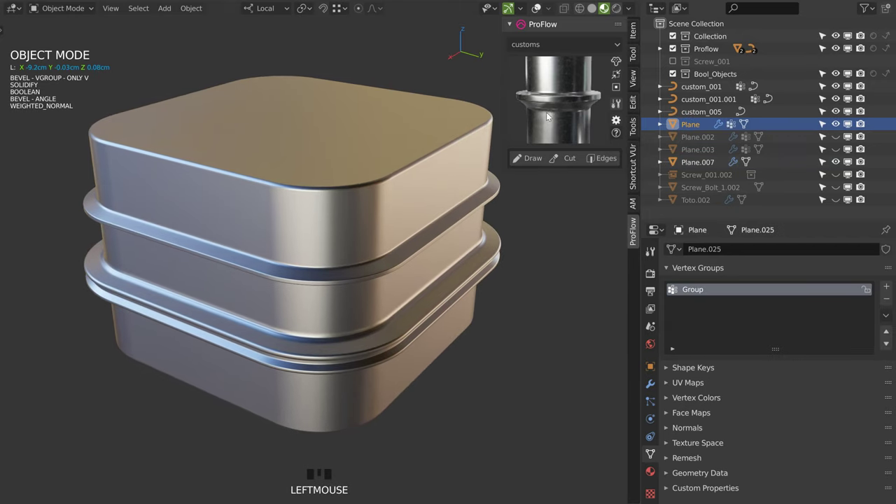
pyautogui.moveTo(321, 269); pyautogui.dragTo(540, 13)
pyautogui.click(539, 13)
pyautogui.click(267, 224)
pyautogui.click(249, 312)
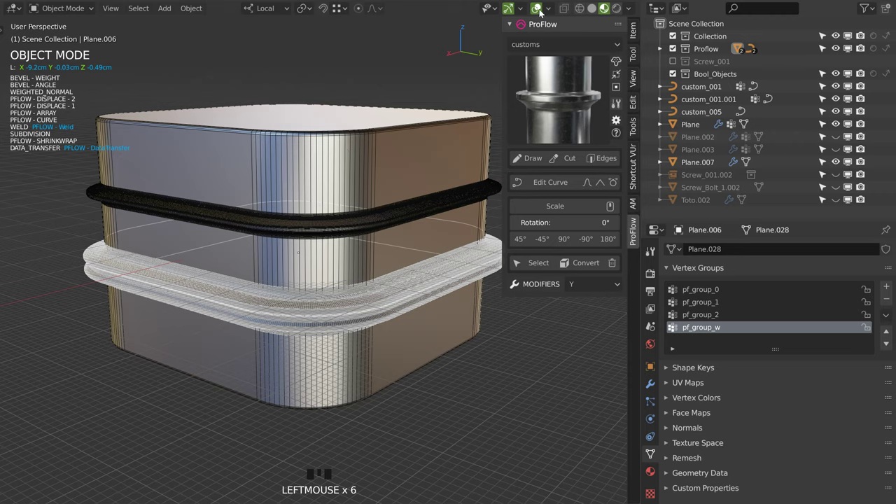
# Select the large box, pull back to reveal the clip and bring up the Add list with Shift+A.
pyautogui.moveTo(551, 9); pyautogui.dragTo(339, 212)
pyautogui.moveTo(339, 213); pyautogui.dragTo(197, 268)
pyautogui.click(198, 268)
pyautogui.moveTo(173, 271); pyautogui.dragTo(287, 236)
pyautogui.press('shift+a')
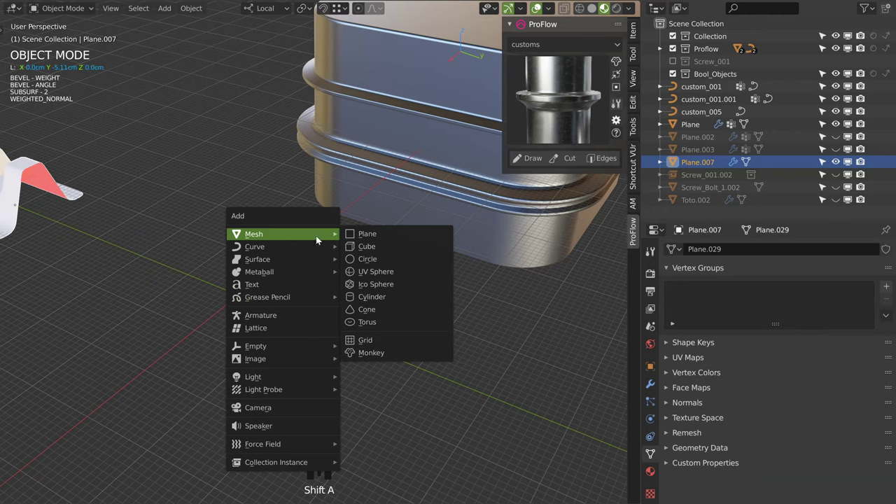
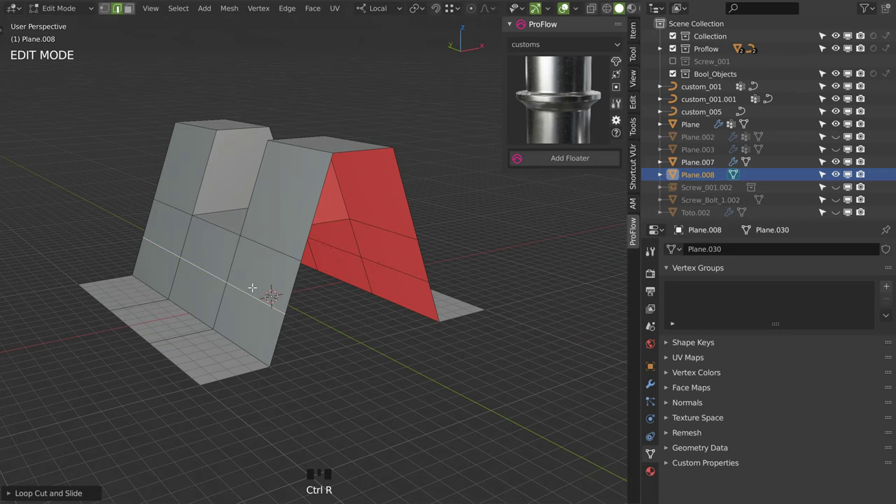
# Slide an edge loop along the clip's faces to round the lower bends, then return to mesh editing.
pyautogui.moveTo(347, 245); pyautogui.dragTo(335, 299)
pyautogui.click(334, 299)
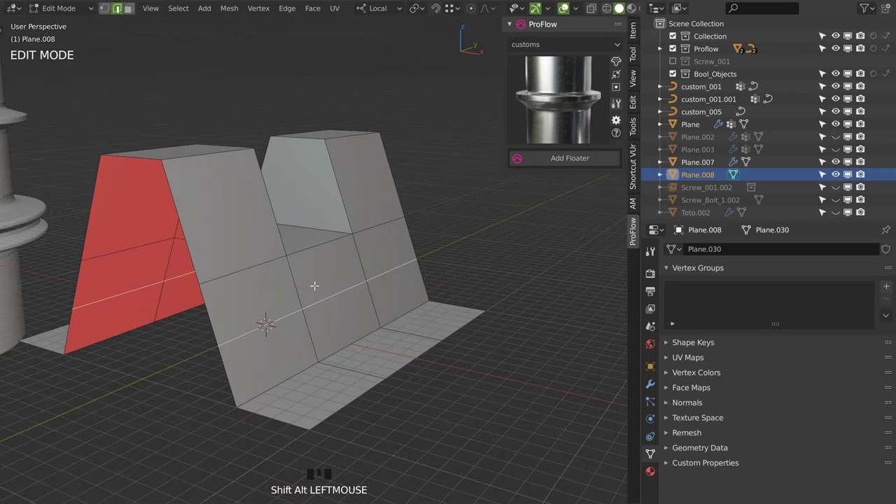
pyautogui.press('g')
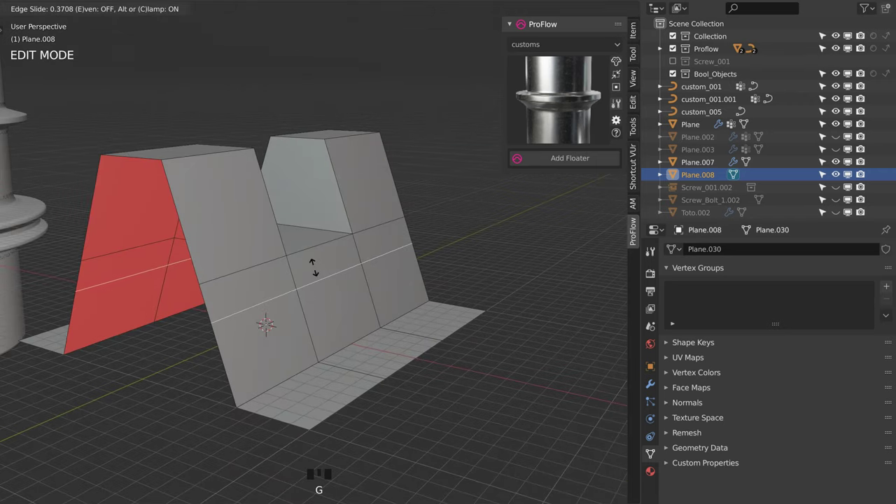
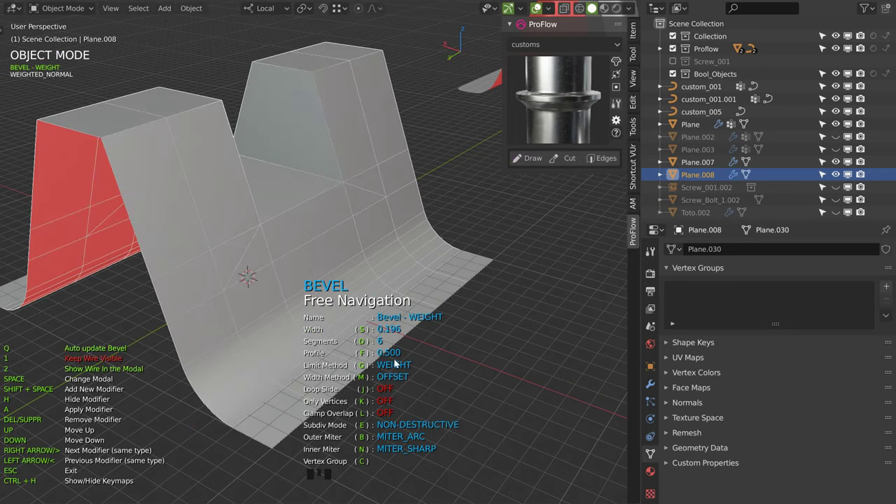
pyautogui.moveTo(386, 247); pyautogui.dragTo(389, 229)
pyautogui.press('Tab')
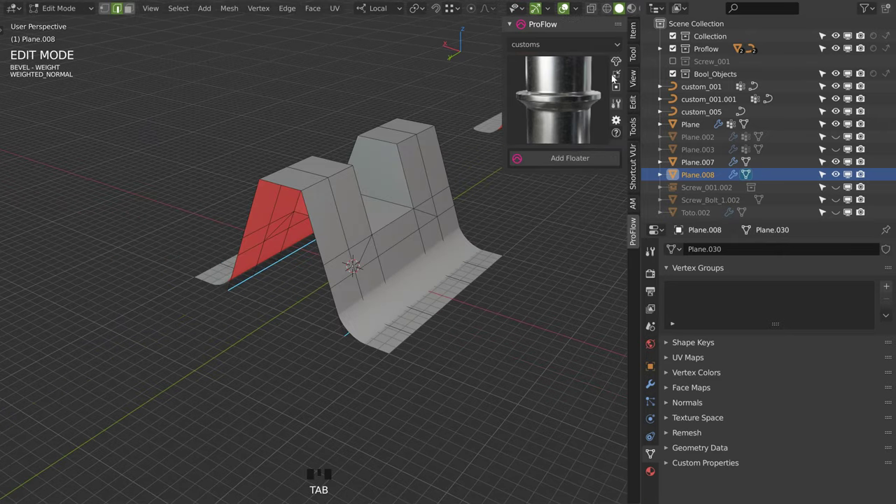
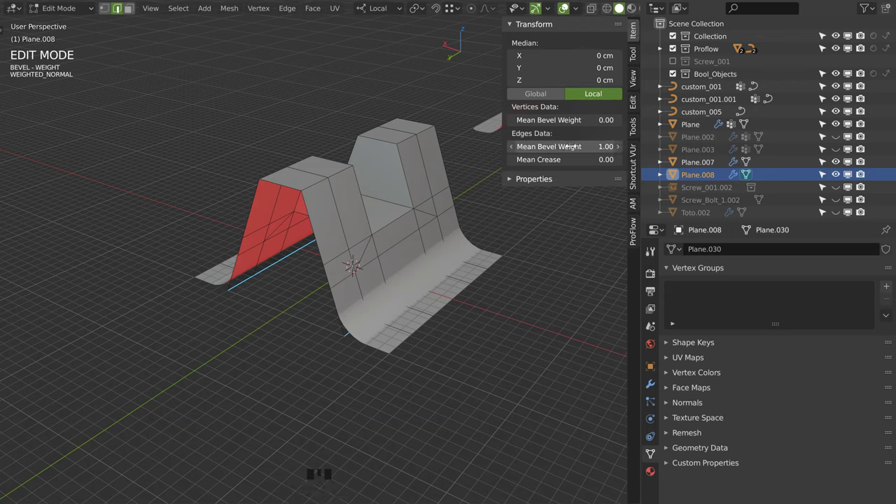
# Give the bend edges a Mean Bevel Weight of 1.00 and show the Bevel - WEIGHT modifier settings.
pyautogui.click(653, 385)
pyautogui.click(672, 267)
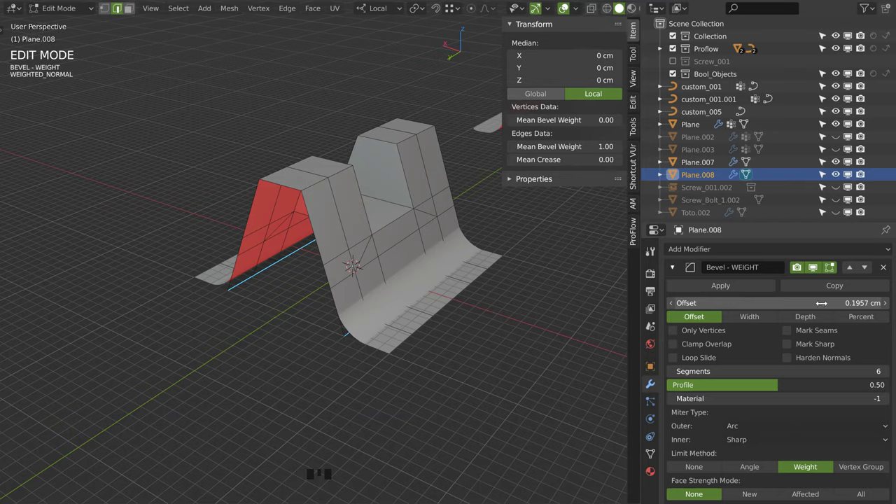
# Leave mesh editing and inspect the clip from several angles with everything selected.
pyautogui.moveTo(310, 229); pyautogui.dragTo(350, 310)
pyautogui.press('Tab')
pyautogui.moveTo(329, 266); pyautogui.dragTo(551, 6)
pyautogui.moveTo(551, 6); pyautogui.dragTo(303, 245)
pyautogui.moveTo(303, 246); pyautogui.dragTo(334, 272)
pyautogui.press('a')
pyautogui.moveTo(314, 260); pyautogui.dragTo(289, 296)
pyautogui.click(289, 296)
# Add an angle-limited Bevel with 2 segments and a small width, then call up the quick-tools pie.
pyautogui.press('space')
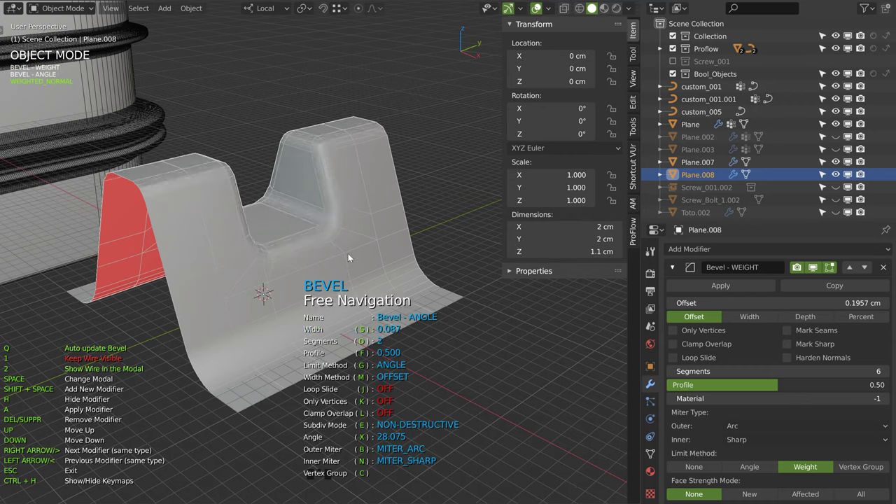
pyautogui.moveTo(341, 256); pyautogui.dragTo(253, 259)
pyautogui.click(252, 256)
pyautogui.press('shift+q')
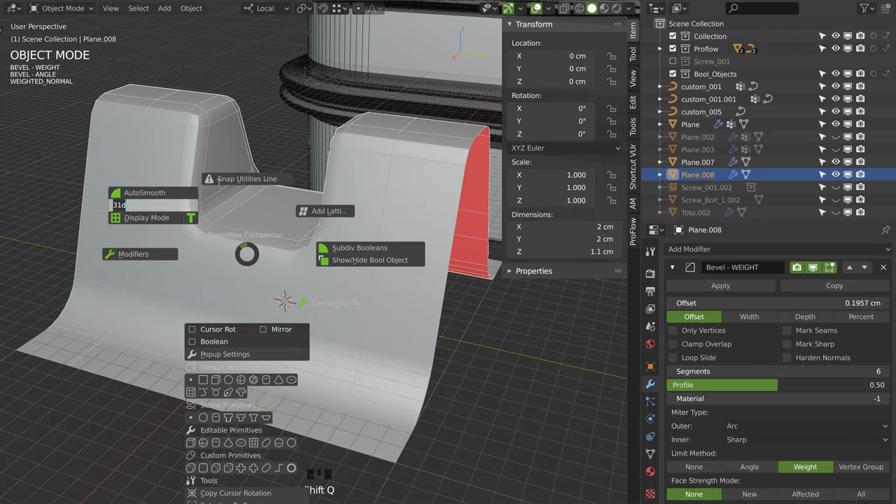
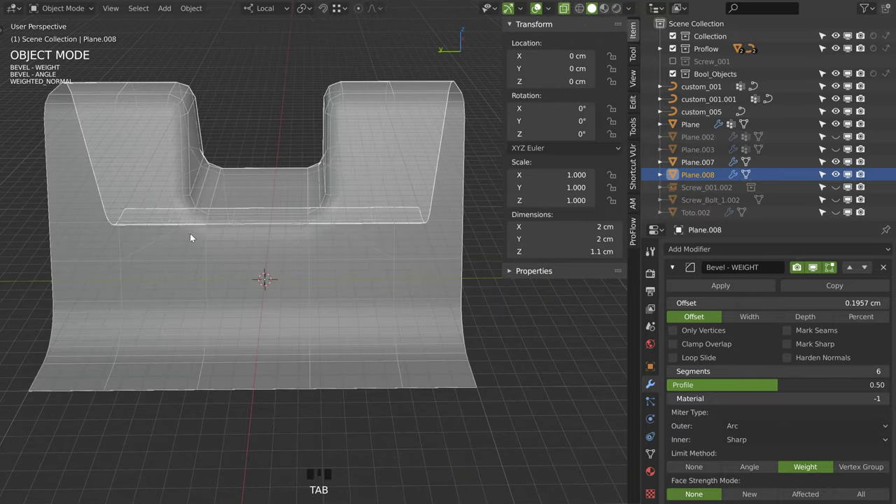
# View the smoothed clip in Object Mode and pick an edge loop on its front face.
pyautogui.moveTo(266, 264); pyautogui.dragTo(206, 229)
pyautogui.press('Tab')
pyautogui.moveTo(356, 236); pyautogui.dragTo(296, 250)
pyautogui.press('Tab')
pyautogui.click(147, 199)
pyautogui.click(348, 236)
pyautogui.click(420, 198)
pyautogui.moveTo(406, 221); pyautogui.dragTo(389, 211)
pyautogui.click(388, 210)
pyautogui.moveTo(282, 219); pyautogui.dragTo(385, 204)
# Slide that front edge loop along its faces and return to edit mode.
pyautogui.press('g')
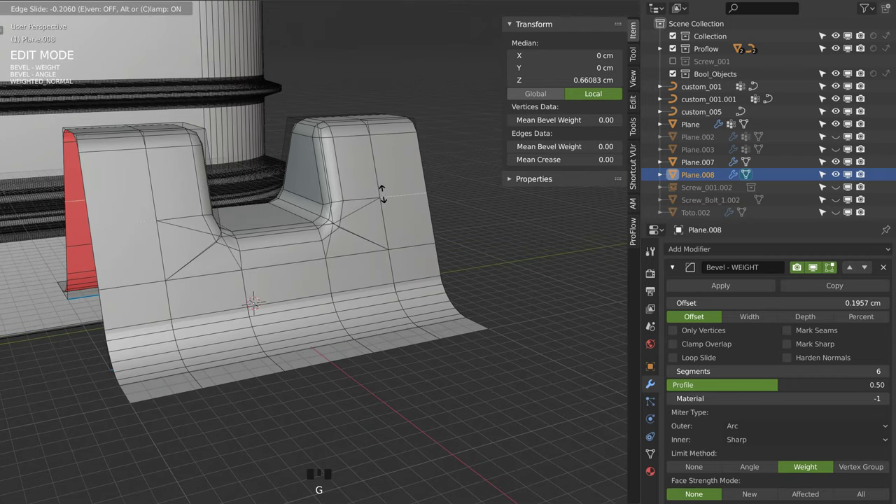
pyautogui.moveTo(337, 226); pyautogui.dragTo(315, 271)
pyautogui.press('a')
pyautogui.moveTo(291, 233); pyautogui.dragTo(297, 228)
pyautogui.press('Tab')
pyautogui.click(325, 258)
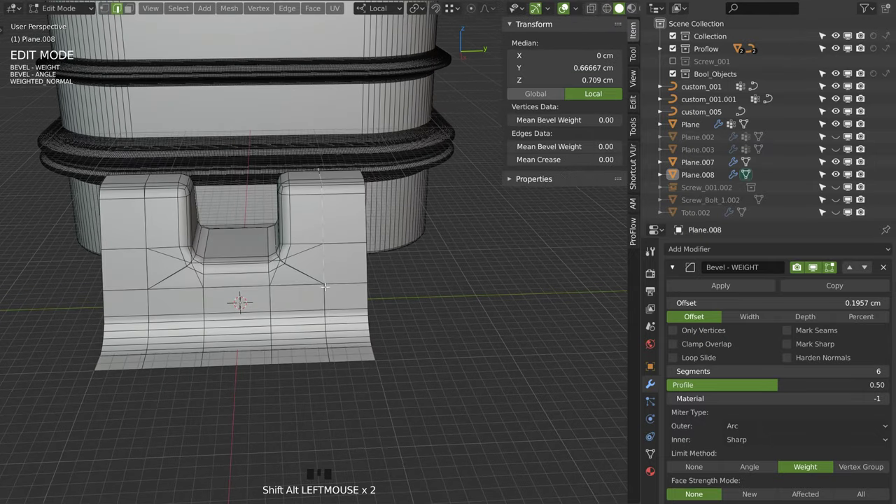
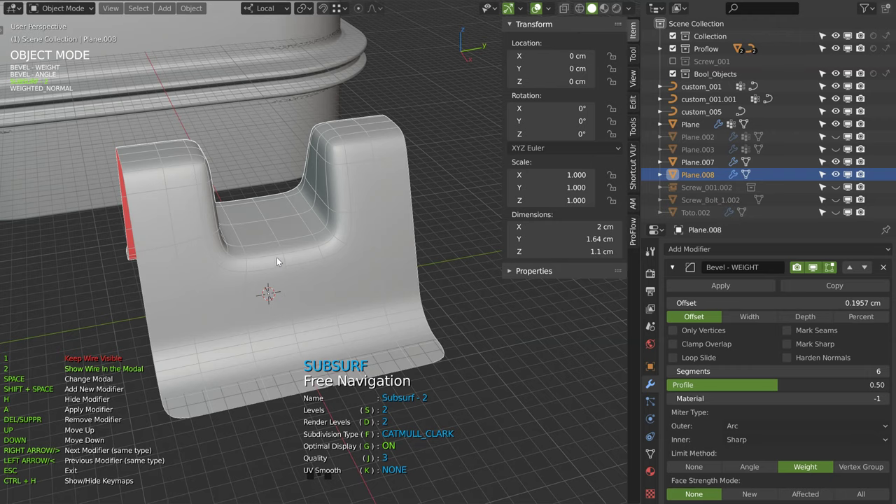
# Remove the Subsurf modifier via the Shift+Q pie so only bevel and weighted-normal remain, checking both sides.
pyautogui.moveTo(231, 271); pyautogui.dragTo(311, 244)
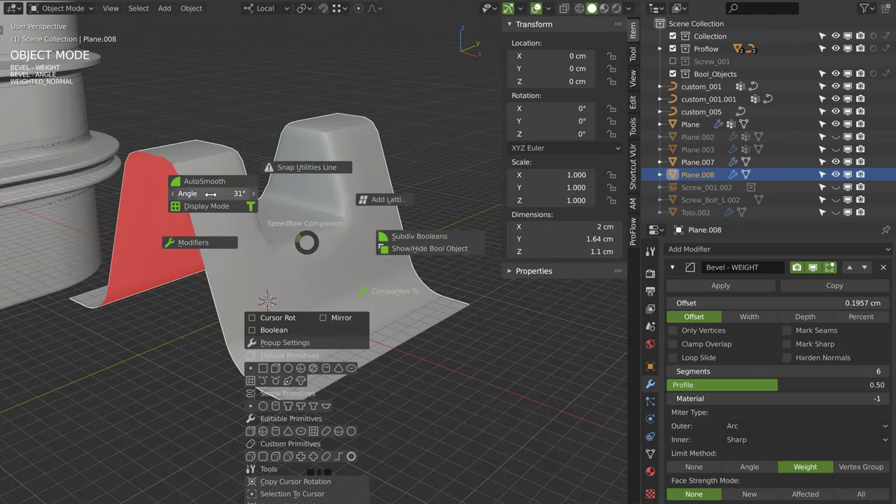
pyautogui.press('shift+q')
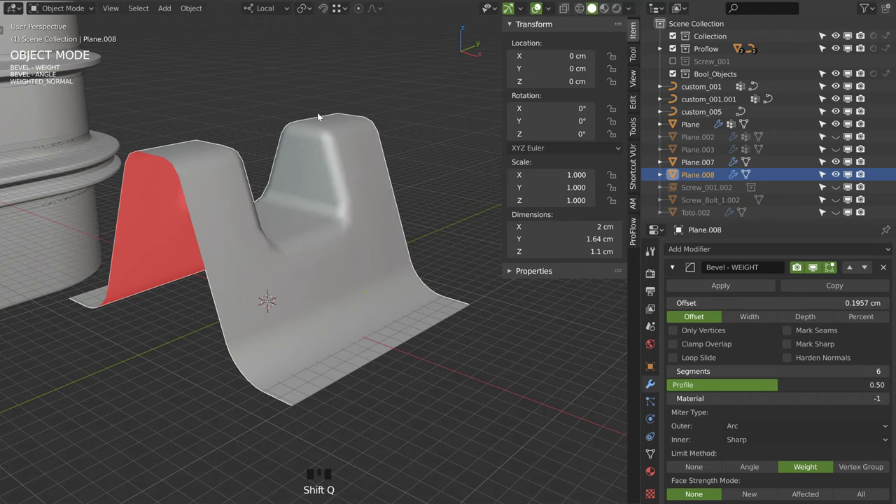
pyautogui.moveTo(299, 195); pyautogui.dragTo(275, 98)
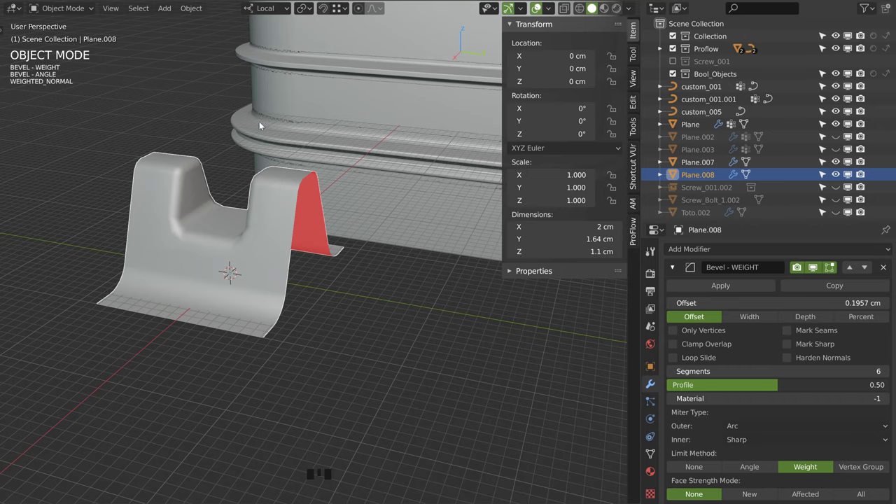
# Switch the viewport to Material Preview so the box shows as chrome beside the white clip.
pyautogui.moveTo(296, 135); pyautogui.dragTo(436, 95)
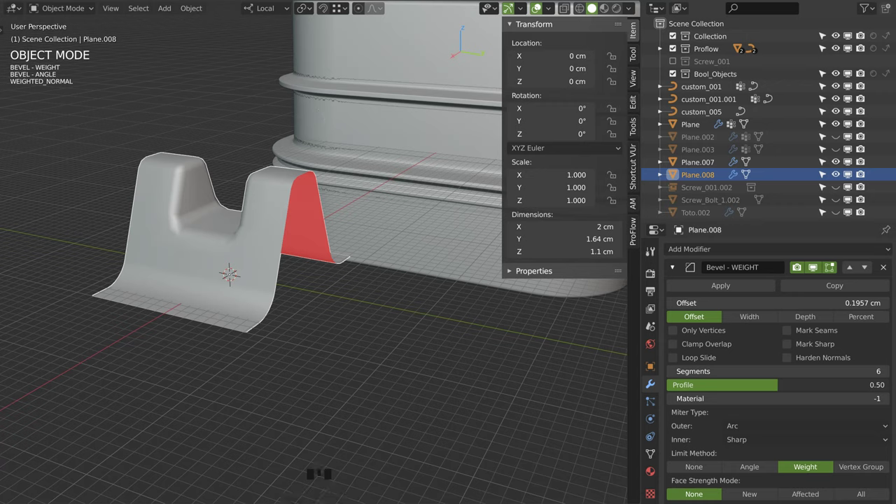
pyautogui.click(609, 10)
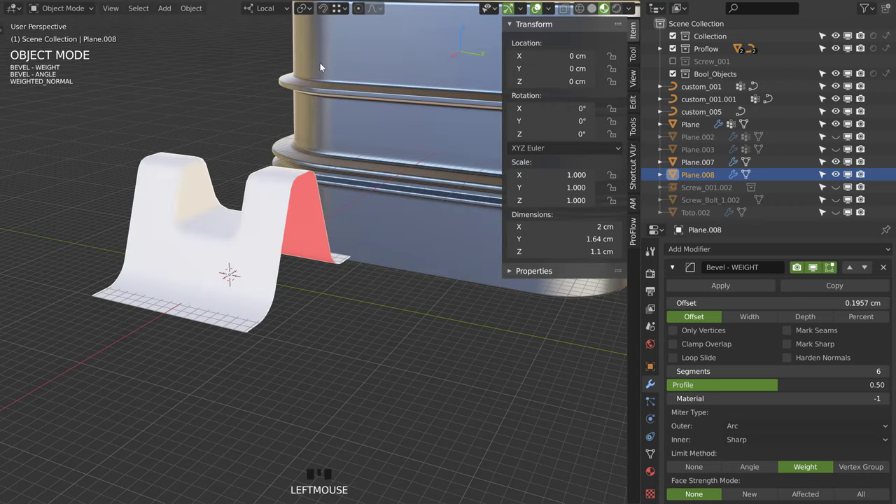
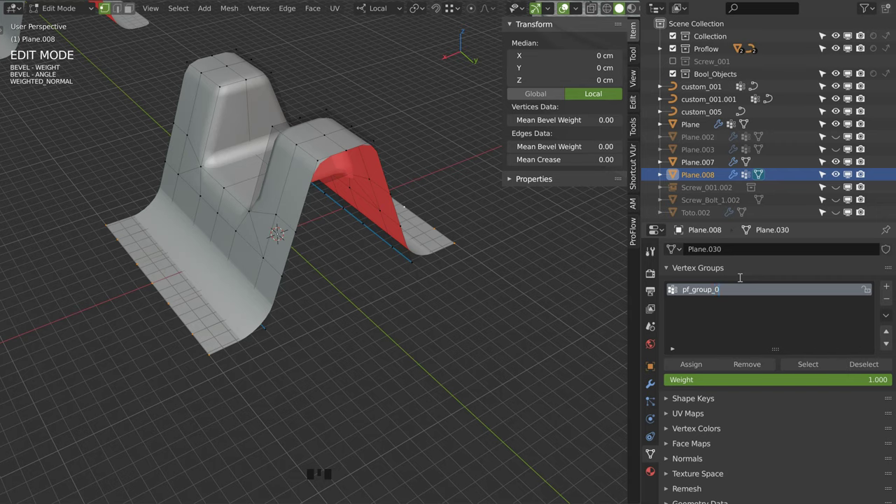
# Pull the view back to frame the clip with vertex group pf_group_0 beside the box.
pyautogui.moveTo(293, 212); pyautogui.dragTo(365, 110)
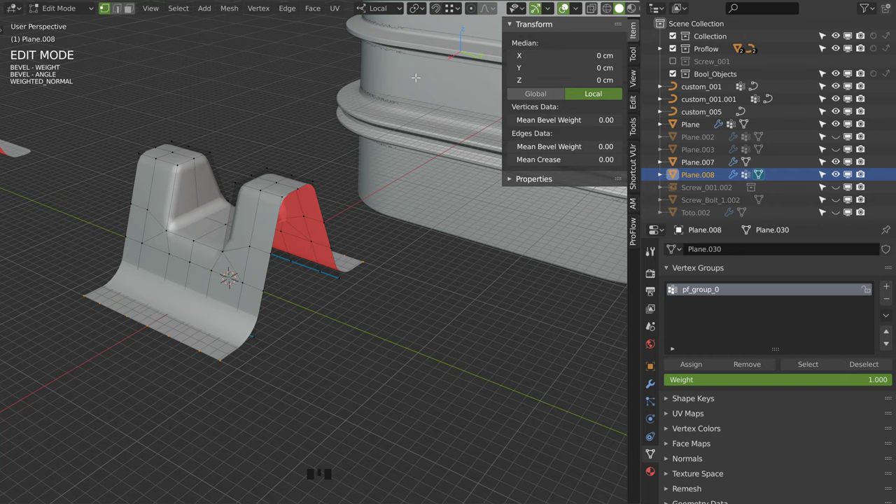
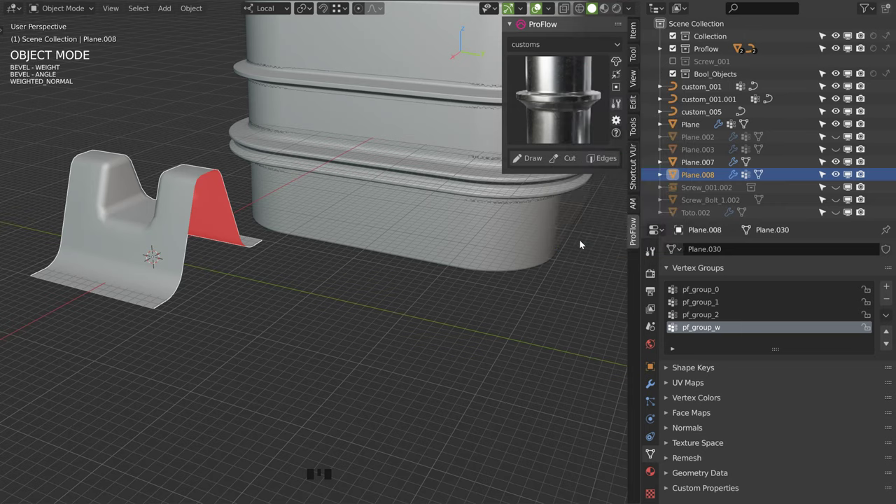
# Confirm the ProFlow asset setup so the clip is registered as custom asset Plane.008 left of the box.
pyautogui.moveTo(475, 197); pyautogui.dragTo(485, 231)
pyautogui.click(485, 231)
pyautogui.click(618, 267)
pyautogui.moveTo(397, 190); pyautogui.dragTo(609, 11)
pyautogui.click(608, 11)
pyautogui.moveTo(387, 140); pyautogui.dragTo(141, 260)
pyautogui.click(142, 259)
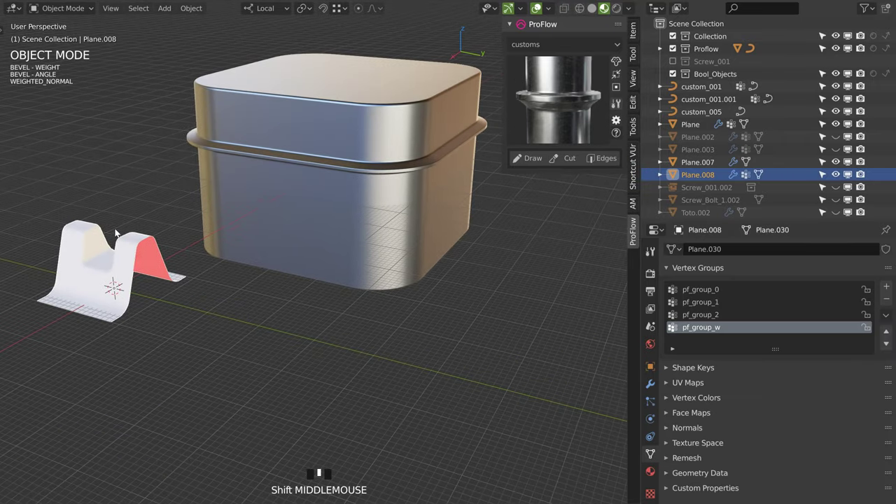
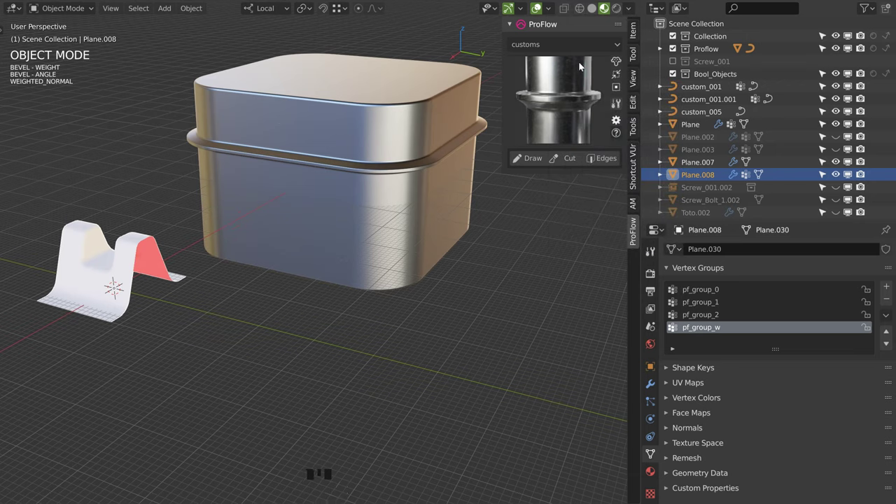
# Load Plane.008 as the draw asset and place a copy of the clip in front of the box.
pyautogui.click(620, 62)
pyautogui.moveTo(276, 141); pyautogui.dragTo(119, 229)
pyautogui.click(118, 229)
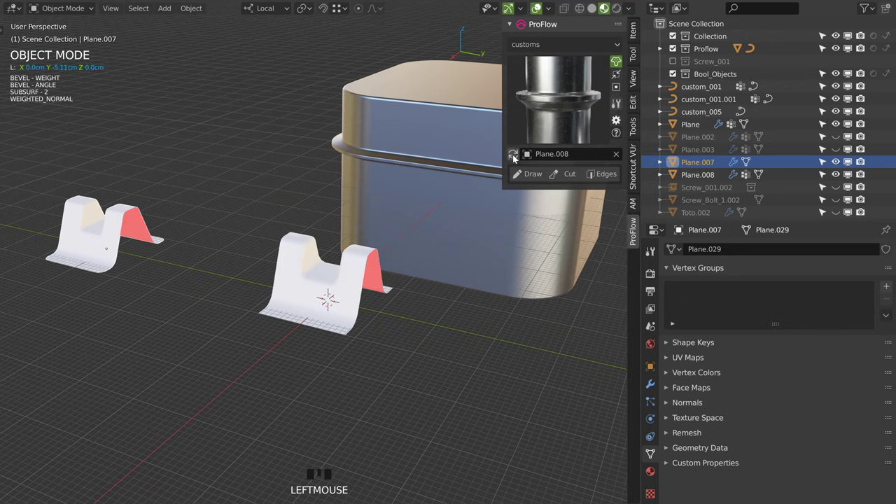
# Select the rounded metal box to start the Add Floater modal extract.
pyautogui.moveTo(517, 157); pyautogui.dragTo(318, 273)
pyautogui.click(514, 157)
pyautogui.moveTo(360, 188); pyautogui.dragTo(308, 267)
pyautogui.click(308, 267)
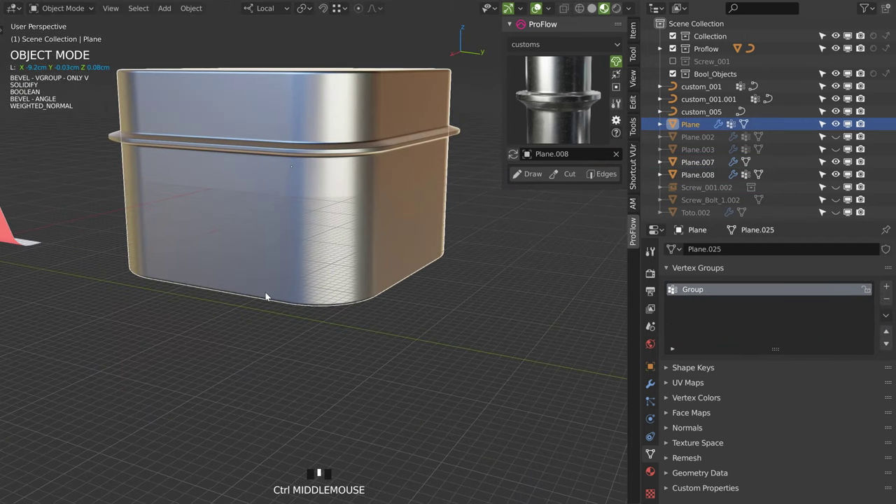